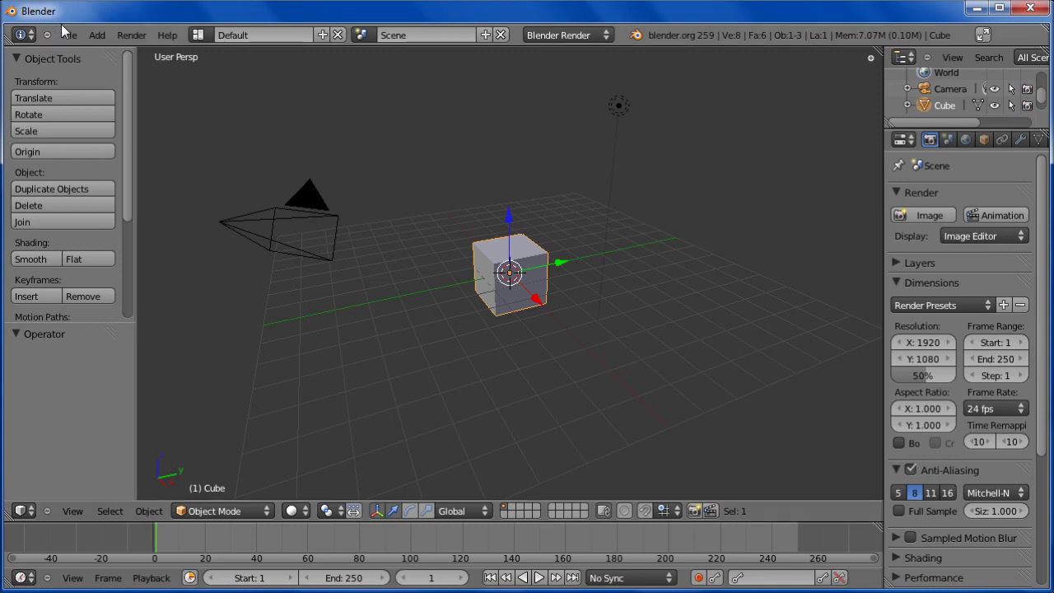
Enable Background Images in the viewport properties panel and add a new image slot.
{"action": "left_click", "coordinate": [72, 35]}
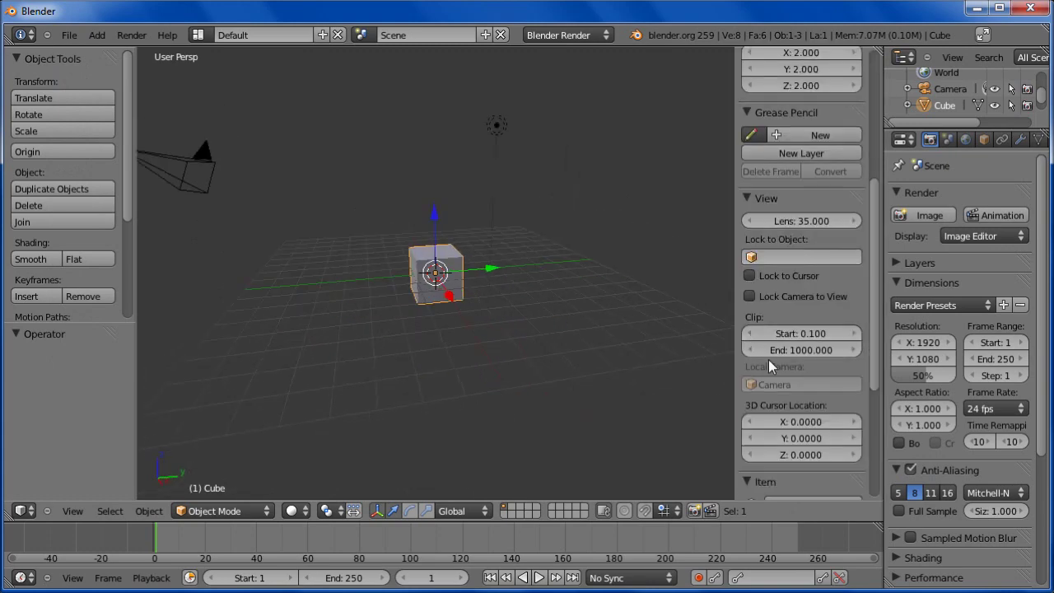
{"action": "scroll", "scroll_direction": "up", "scroll_amount": 3}
{"action": "left_click", "coordinate": [753, 405]}
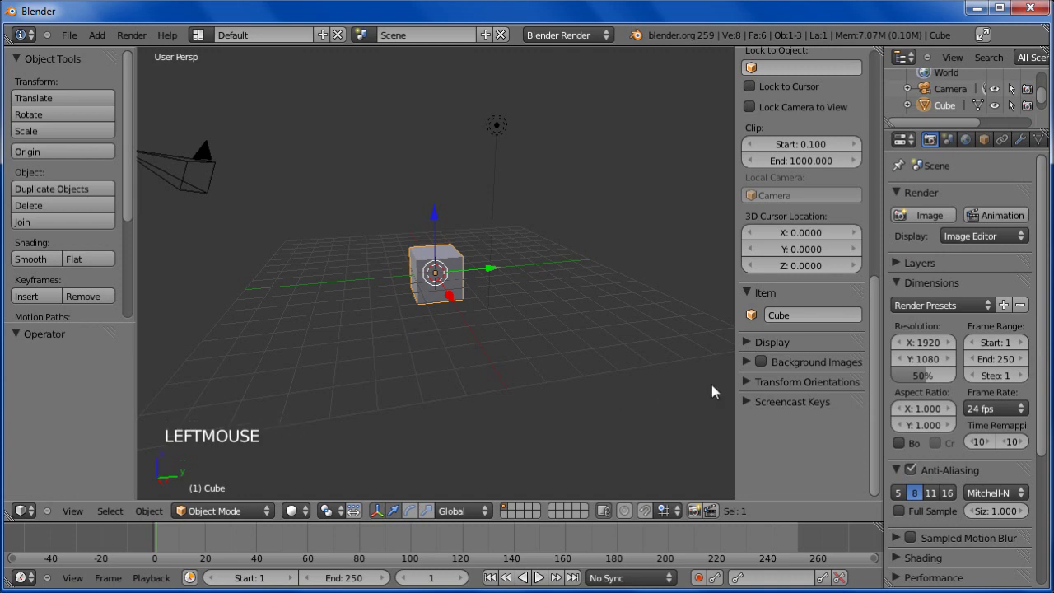
{"action": "left_click", "coordinate": [750, 365]}
{"action": "left_click", "coordinate": [764, 367]}
Browse to the textures folder and choose WoodPlanksBare0001_2_M.jpg for the slot.
{"action": "left_click", "coordinate": [765, 394]}
{"action": "scroll", "scroll_direction": "down", "scroll_amount": 3}
{"action": "left_click", "coordinate": [765, 414]}
{"action": "scroll", "scroll_direction": "down", "scroll_amount": 3}
{"action": "left_click", "coordinate": [798, 440]}
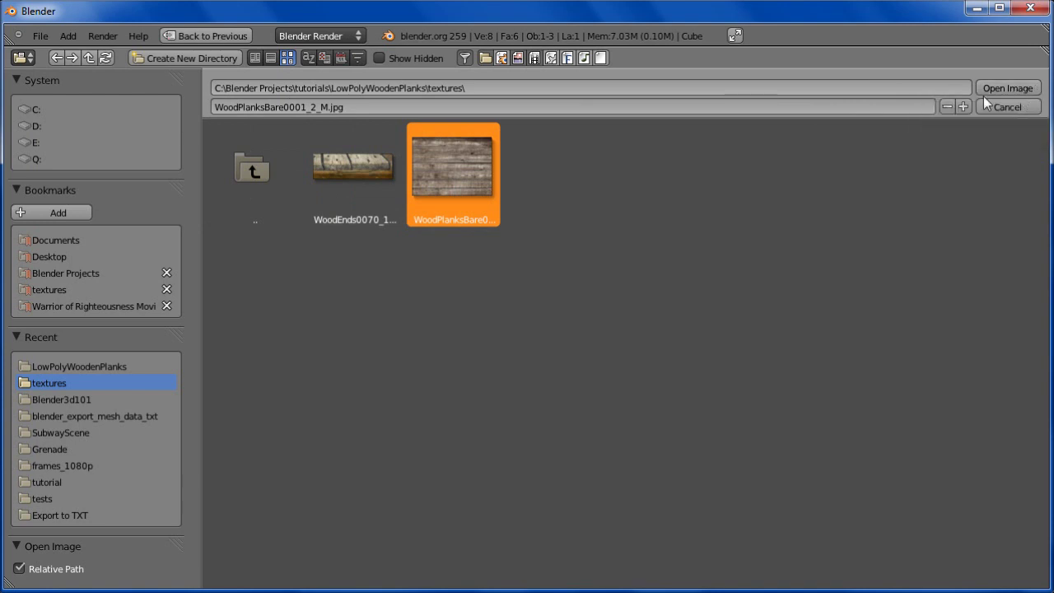
Load the chosen wood planks texture as the viewport background and orbit around the cube.
{"action": "left_click", "coordinate": [1027, 93]}
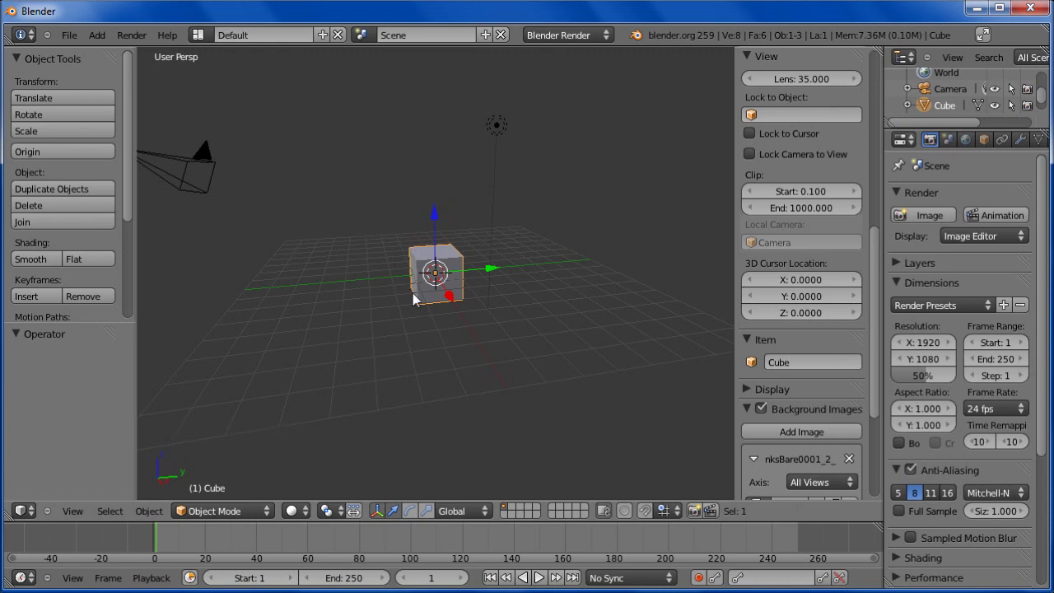
{"action": "middle_click", "coordinate": [413, 317]}
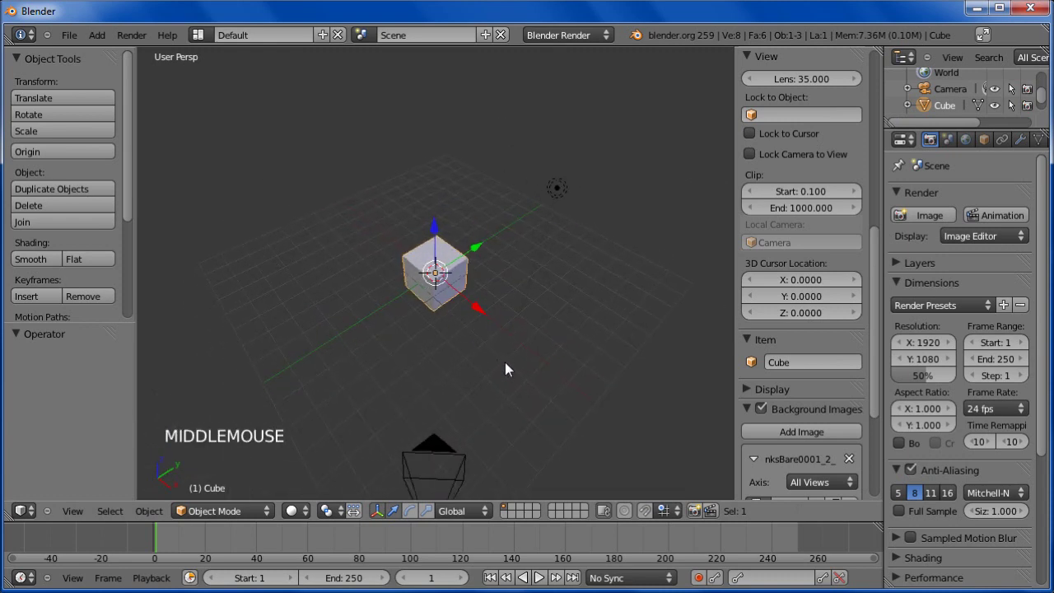
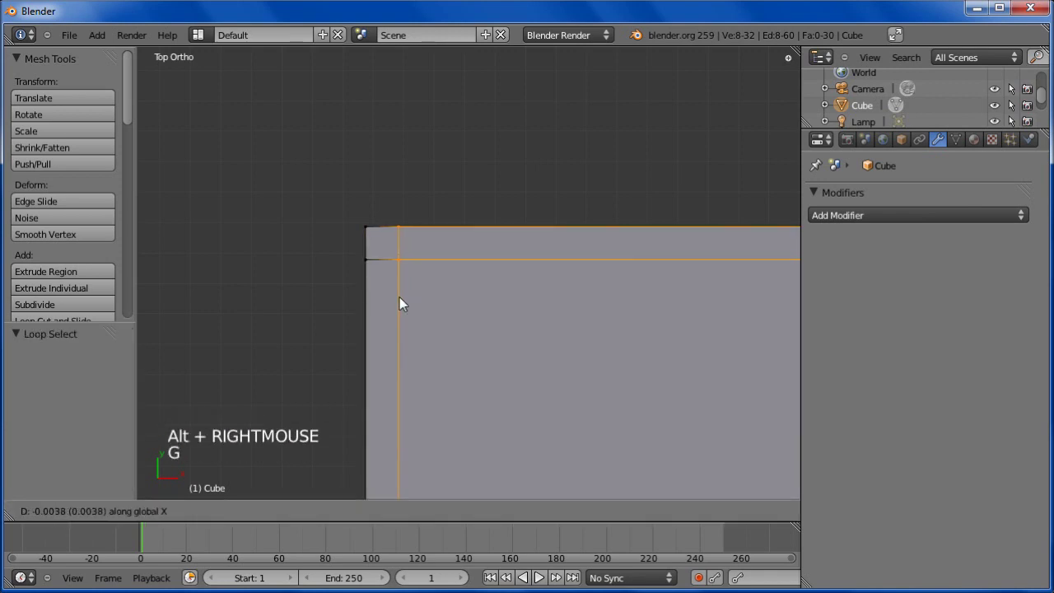
Cut an edge loop close to the plank's first end to form a manual bevel.
{"action": "left_click", "coordinate": [414, 310]}
{"action": "scroll", "scroll_direction": "down", "scroll_amount": 3}
{"action": "middle_click", "coordinate": [436, 222]}
{"action": "scroll", "scroll_direction": "down", "scroll_amount": 3}
{"action": "middle_click", "coordinate": [459, 288]}
{"action": "scroll", "scroll_direction": "down", "scroll_amount": 3}
{"action": "scroll", "scroll_direction": "up", "scroll_amount": 3}
{"action": "middle_click", "coordinate": [483, 308]}
{"action": "middle_click", "coordinate": [476, 279]}
{"action": "scroll", "scroll_direction": "up", "scroll_amount": 3}
{"action": "middle_click", "coordinate": [464, 248]}
{"action": "right_click", "coordinate": [501, 265]}
{"action": "key", "text": "g"}
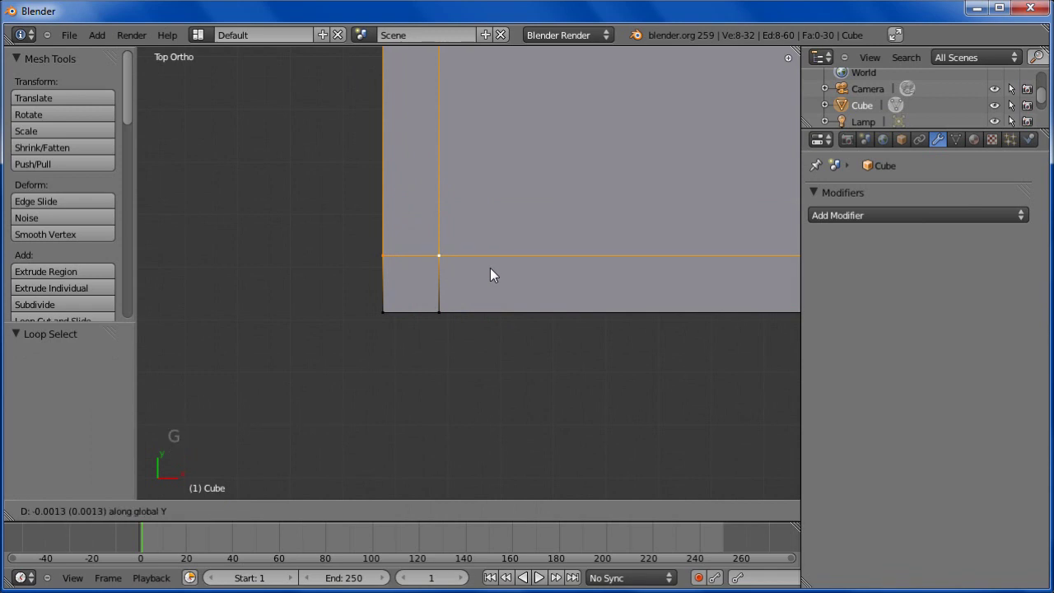
{"action": "left_click", "coordinate": [502, 278]}
Cut a matching edge loop close to the plank's opposite end.
{"action": "scroll", "scroll_direction": "down", "scroll_amount": 3}
{"action": "middle_click", "coordinate": [465, 269]}
{"action": "middle_click", "coordinate": [308, 267]}
{"action": "middle_click", "coordinate": [427, 266]}
{"action": "middle_click", "coordinate": [452, 294]}
{"action": "scroll", "scroll_direction": "up", "scroll_amount": 3}
{"action": "middle_click", "coordinate": [579, 307]}
{"action": "scroll", "scroll_direction": "up", "scroll_amount": 3}
{"action": "middle_click", "coordinate": [507, 303]}
{"action": "scroll", "scroll_direction": "up", "scroll_amount": 3}
{"action": "middle_click", "coordinate": [498, 311]}
{"action": "right_click", "coordinate": [492, 251]}
{"action": "key", "text": "g"}
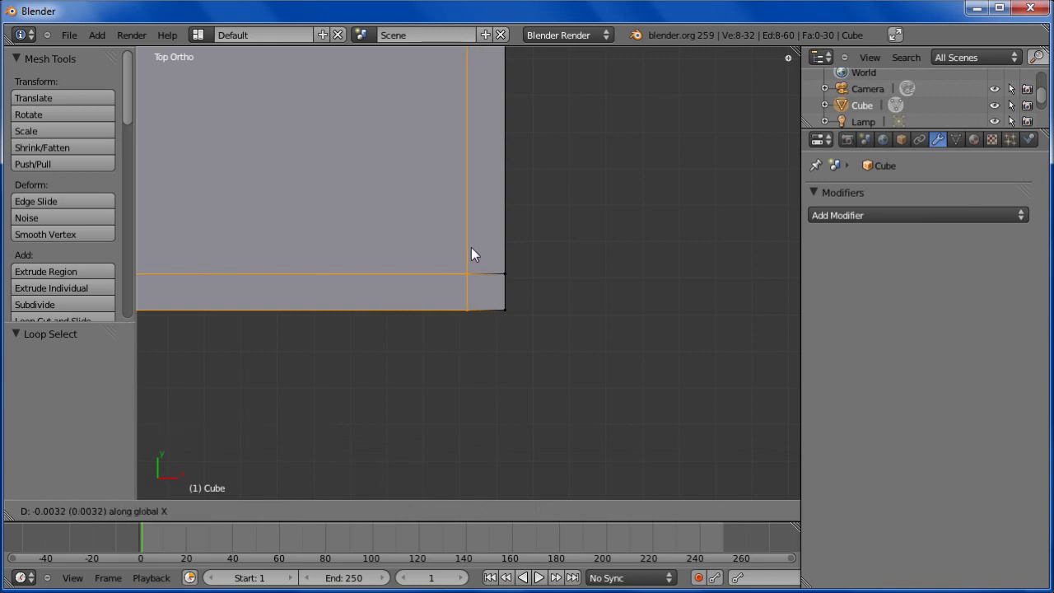
{"action": "left_click", "coordinate": [481, 255]}
Add two lengthwise loop cuts near the plank's long side edges with Ctrl+R.
{"action": "scroll", "scroll_direction": "down", "scroll_amount": 3}
{"action": "middle_click", "coordinate": [472, 270]}
{"action": "scroll", "scroll_direction": "down", "scroll_amount": 3}
{"action": "middle_click", "coordinate": [461, 265]}
{"action": "middle_click", "coordinate": [419, 320]}
{"action": "middle_click", "coordinate": [482, 258]}
{"action": "scroll", "scroll_direction": "up", "scroll_amount": 3}
{"action": "middle_click", "coordinate": [550, 308]}
{"action": "key", "text": "ctrl+r"}
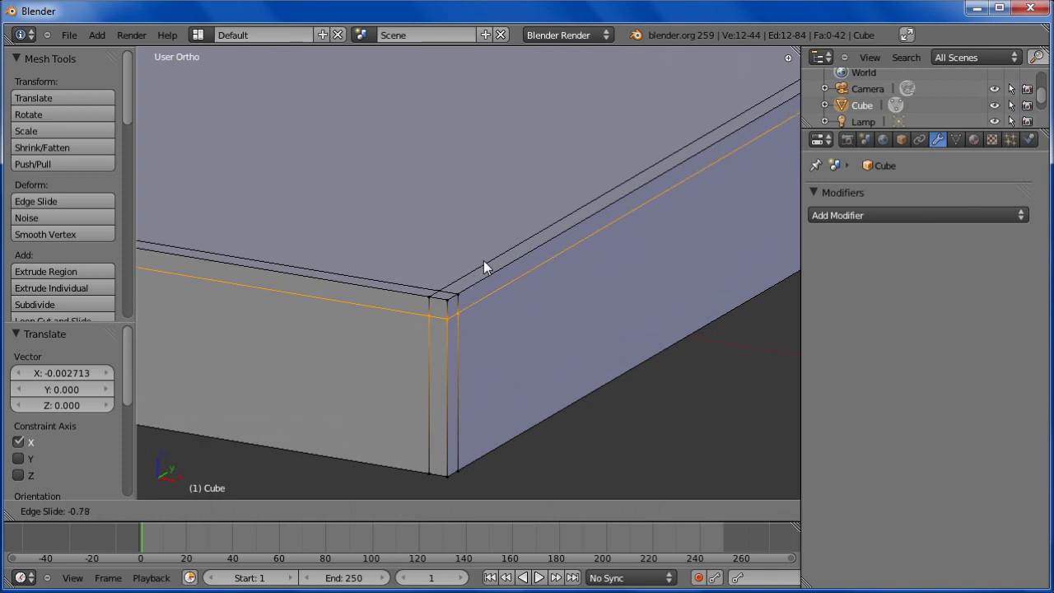
{"action": "left_click", "coordinate": [481, 305]}
{"action": "key", "text": "ctrl+r"}
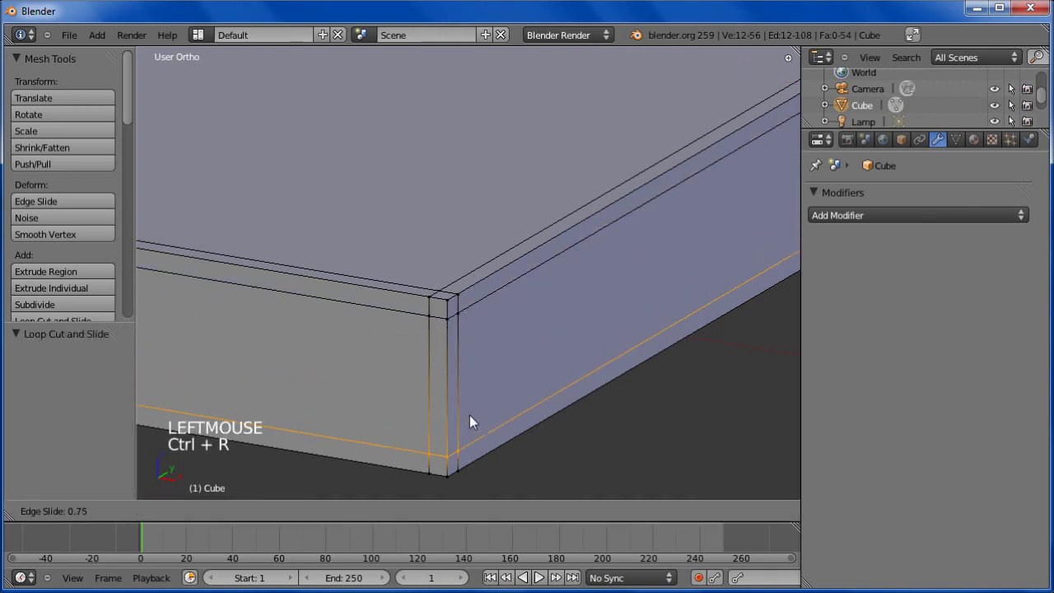
{"action": "left_click", "coordinate": [472, 422]}
Return to Object Mode and orbit around the plank to inspect the new loops.
{"action": "scroll", "scroll_direction": "down", "scroll_amount": 3}
{"action": "middle_click", "coordinate": [493, 394]}
{"action": "key", "text": "Tab"}
{"action": "scroll", "scroll_direction": "down", "scroll_amount": 3}
{"action": "middle_click", "coordinate": [534, 309]}
{"action": "scroll", "scroll_direction": "down", "scroll_amount": 3}
{"action": "middle_click", "coordinate": [524, 317]}
{"action": "middle_click", "coordinate": [484, 339]}
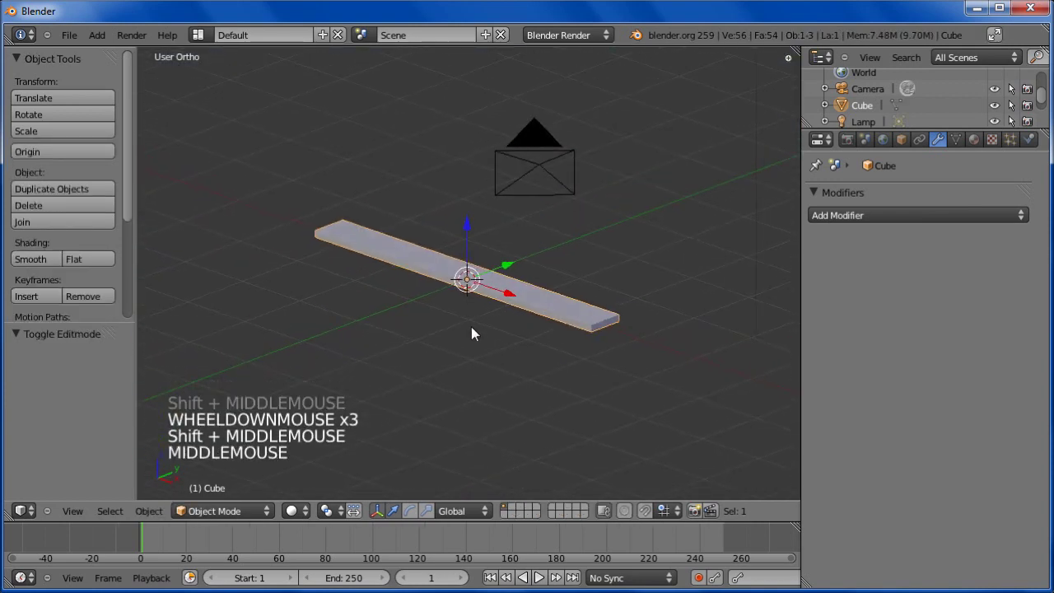
Orbit around the whole plank and hide the Tool Shelf to free viewport space.
{"action": "left_click", "coordinate": [41, 258]}
{"action": "scroll", "scroll_direction": "up", "scroll_amount": 3}
{"action": "middle_click", "coordinate": [584, 351]}
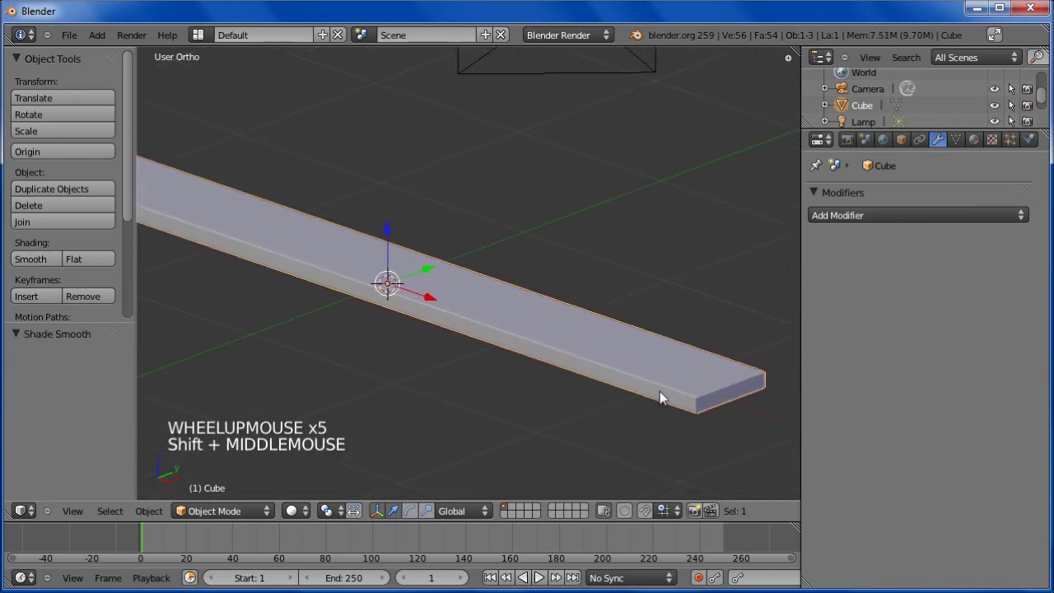
{"action": "scroll", "scroll_direction": "down", "scroll_amount": 3}
{"action": "middle_click", "coordinate": [515, 284]}
{"action": "scroll", "scroll_direction": "down", "scroll_amount": 3}
{"action": "middle_click", "coordinate": [546, 293]}
{"action": "middle_click", "coordinate": [564, 300]}
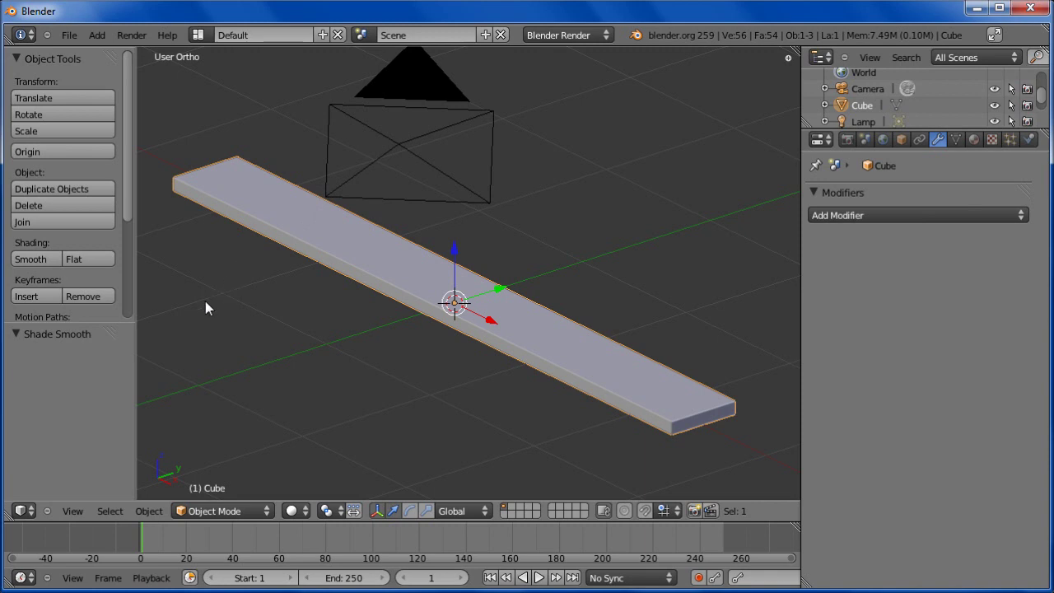
{"action": "key", "text": "t"}
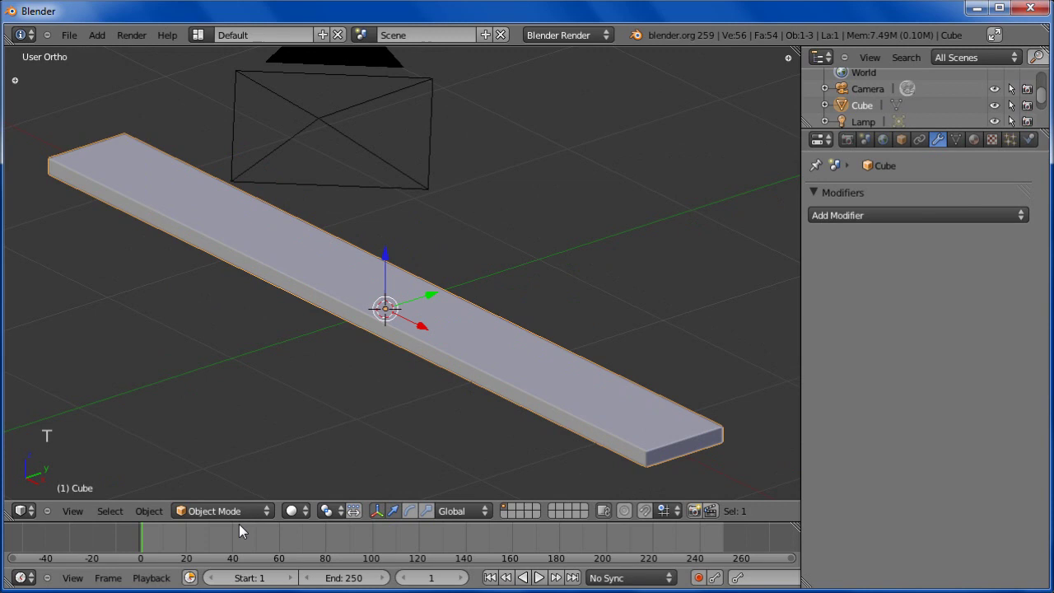
{"action": "left_click", "coordinate": [243, 528]}
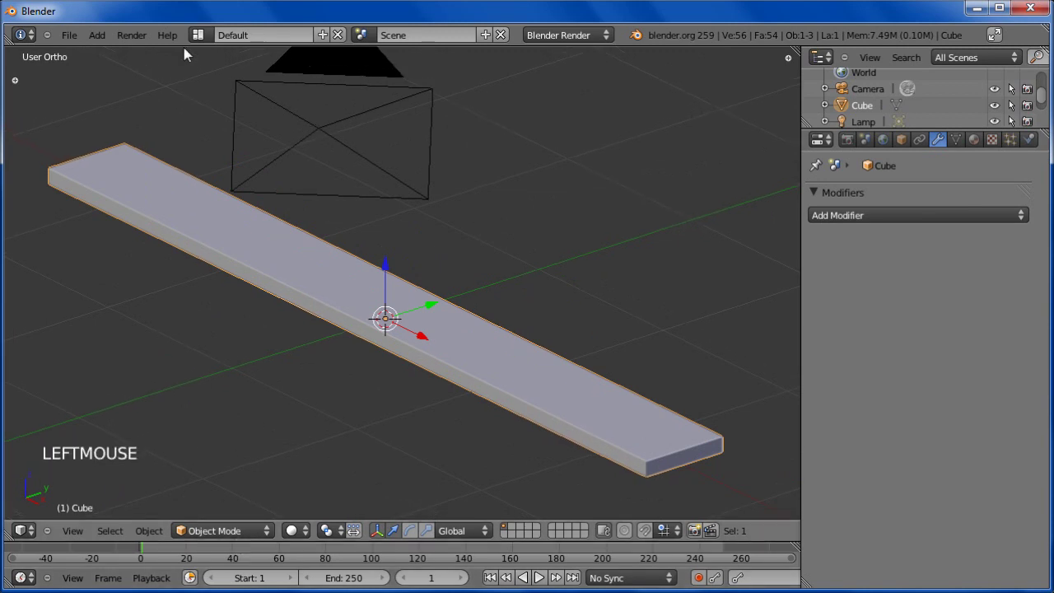
Show the screen-layout list, enter mesh editing on the plank and deselect everything.
{"action": "left_click", "coordinate": [198, 43]}
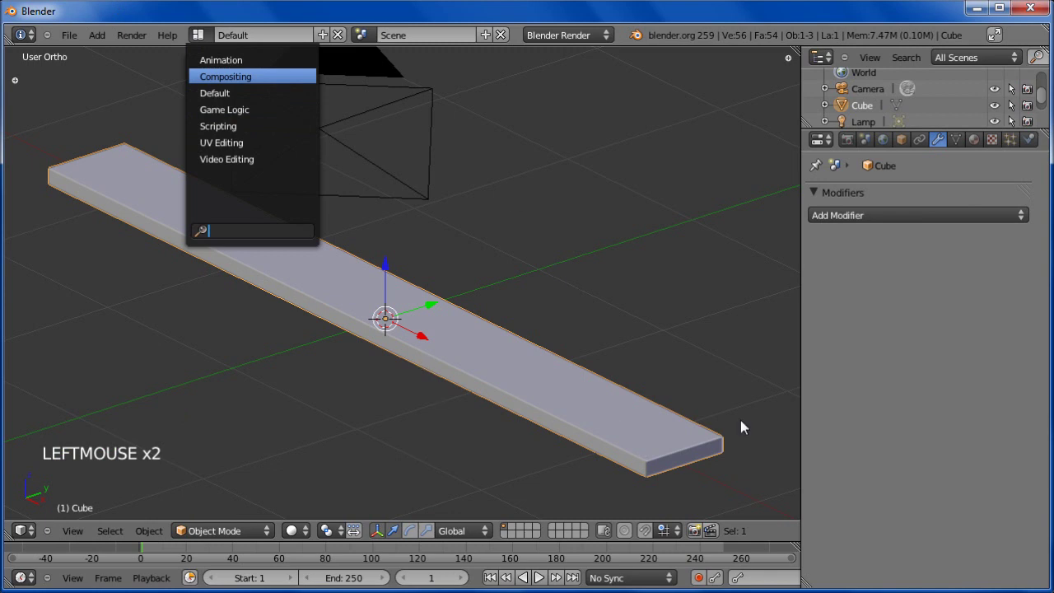
{"action": "key", "text": "Tab"}
{"action": "scroll", "scroll_direction": "down", "scroll_amount": 3}
{"action": "middle_click", "coordinate": [427, 328]}
{"action": "middle_click", "coordinate": [519, 305]}
{"action": "middle_click", "coordinate": [462, 282]}
{"action": "scroll", "scroll_direction": "up", "scroll_amount": 3}
{"action": "middle_click", "coordinate": [481, 326]}
{"action": "scroll", "scroll_direction": "up", "scroll_amount": 3}
{"action": "middle_click", "coordinate": [509, 312]}
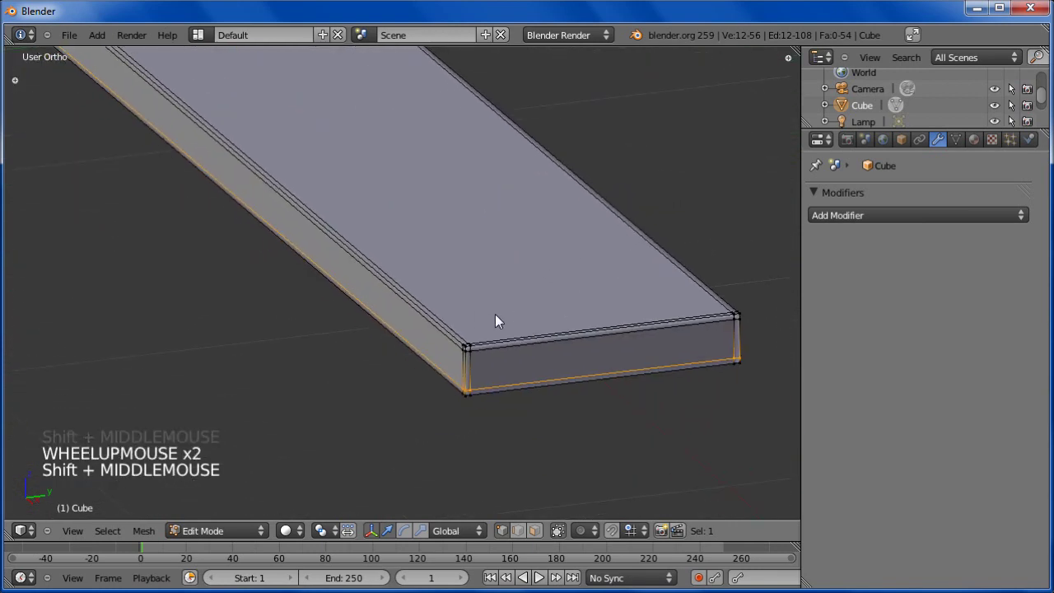
{"action": "key", "text": "a"}
Shift-select the vertical corner edge, bottom edge and outline edges at the plank's ends.
{"action": "scroll", "scroll_direction": "up", "scroll_amount": 3}
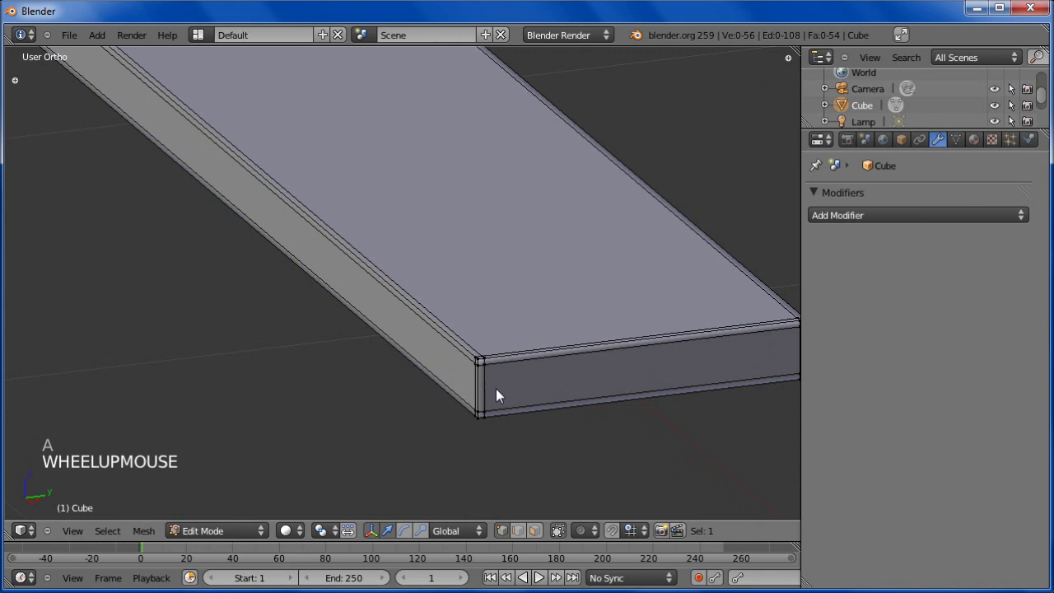
{"action": "middle_click", "coordinate": [491, 384]}
{"action": "scroll", "scroll_direction": "up", "scroll_amount": 3}
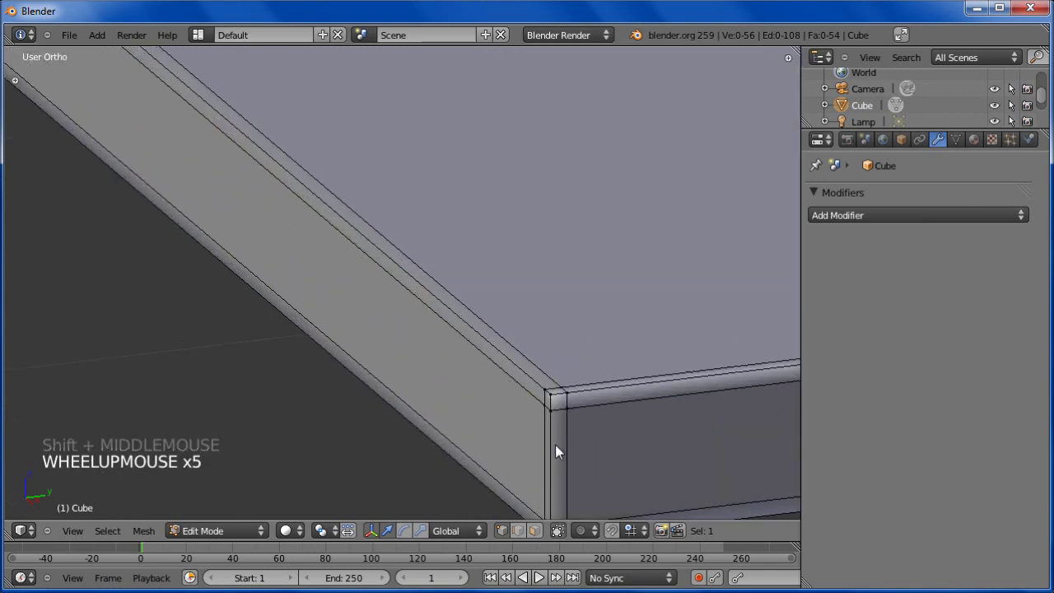
{"action": "right_click", "coordinate": [560, 448]}
{"action": "middle_click", "coordinate": [614, 430]}
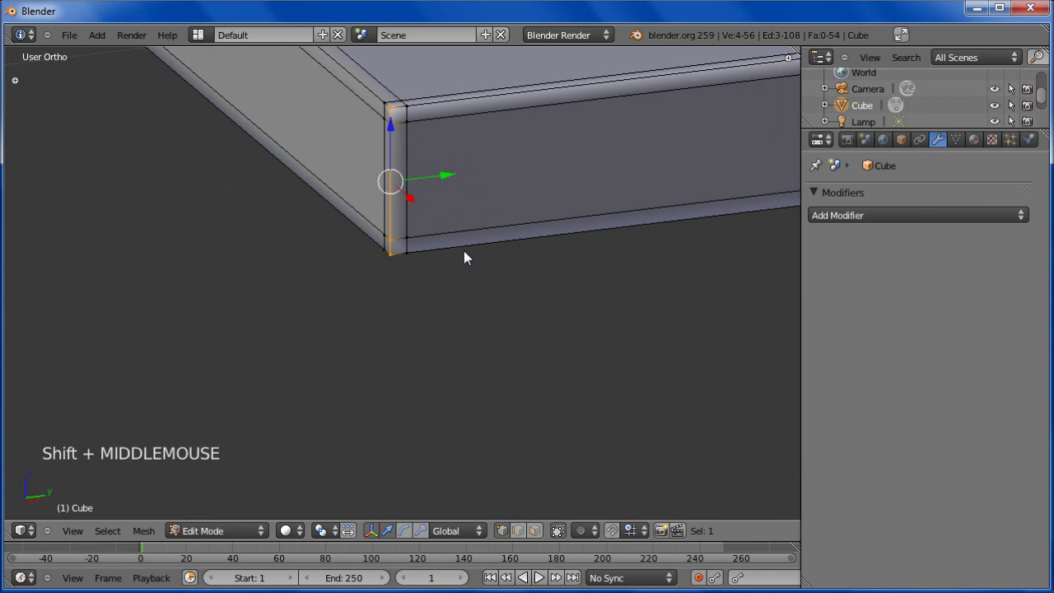
{"action": "right_click", "coordinate": [468, 257]}
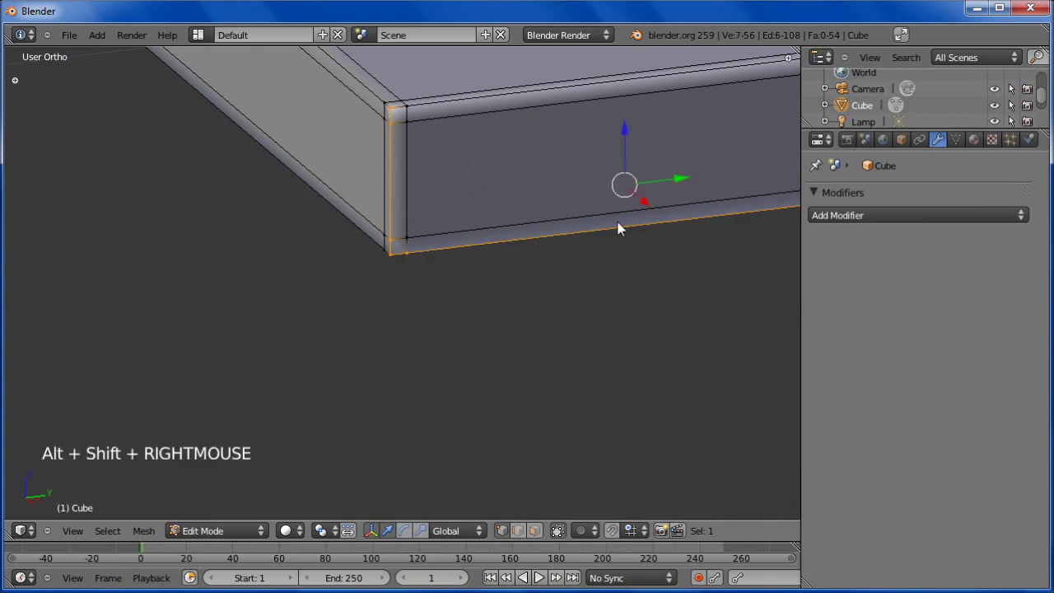
{"action": "middle_click", "coordinate": [568, 220]}
{"action": "right_click", "coordinate": [592, 221]}
{"action": "scroll", "scroll_direction": "down", "scroll_amount": 3}
{"action": "middle_click", "coordinate": [513, 314]}
{"action": "middle_click", "coordinate": [471, 330]}
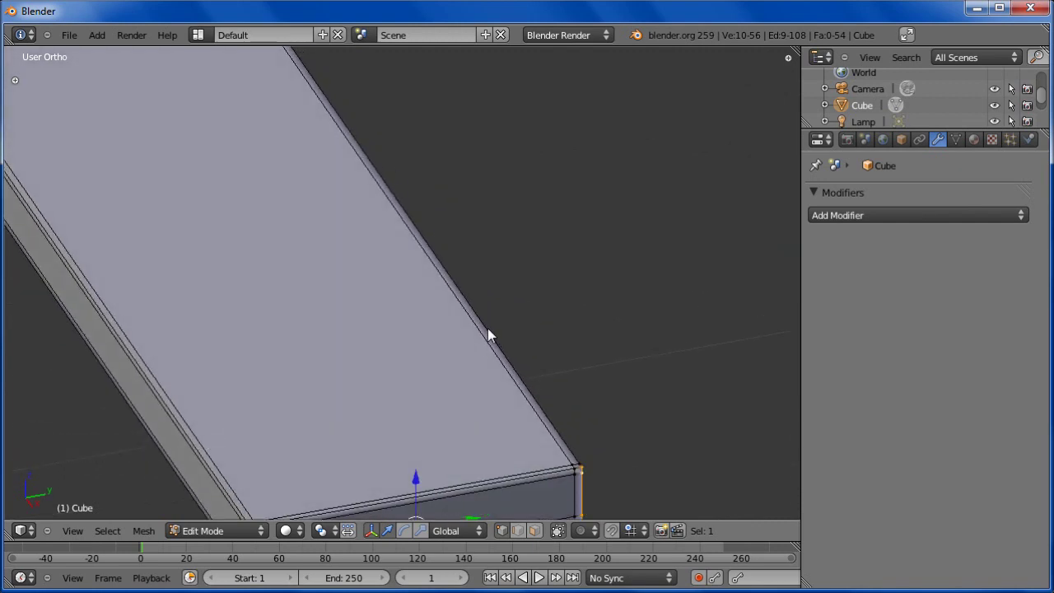
{"action": "right_click", "coordinate": [492, 336]}
Add the remaining outline edges around the plank to the selection, 22 vertices in total.
{"action": "scroll", "scroll_direction": "down", "scroll_amount": 3}
{"action": "middle_click", "coordinate": [459, 397]}
{"action": "middle_click", "coordinate": [353, 219]}
{"action": "middle_click", "coordinate": [504, 417]}
{"action": "scroll", "scroll_direction": "up", "scroll_amount": 3}
{"action": "middle_click", "coordinate": [520, 301]}
{"action": "middle_click", "coordinate": [394, 385]}
{"action": "scroll", "scroll_direction": "down", "scroll_amount": 3}
{"action": "middle_click", "coordinate": [437, 488]}
{"action": "middle_click", "coordinate": [463, 332]}
{"action": "scroll", "scroll_direction": "up", "scroll_amount": 3}
{"action": "middle_click", "coordinate": [464, 353]}
{"action": "scroll", "scroll_direction": "up", "scroll_amount": 3}
{"action": "middle_click", "coordinate": [422, 346]}
{"action": "right_click", "coordinate": [171, 297]}
{"action": "right_click", "coordinate": [245, 354]}
{"action": "right_click", "coordinate": [646, 333]}
Bring up the Ctrl+E edge menu to mark the selected outline as UV seams.
{"action": "scroll", "scroll_direction": "down", "scroll_amount": 3}
{"action": "middle_click", "coordinate": [498, 280]}
{"action": "scroll", "scroll_direction": "down", "scroll_amount": 3}
{"action": "scroll", "scroll_direction": "down", "scroll_amount": 3}
{"action": "middle_click", "coordinate": [410, 315]}
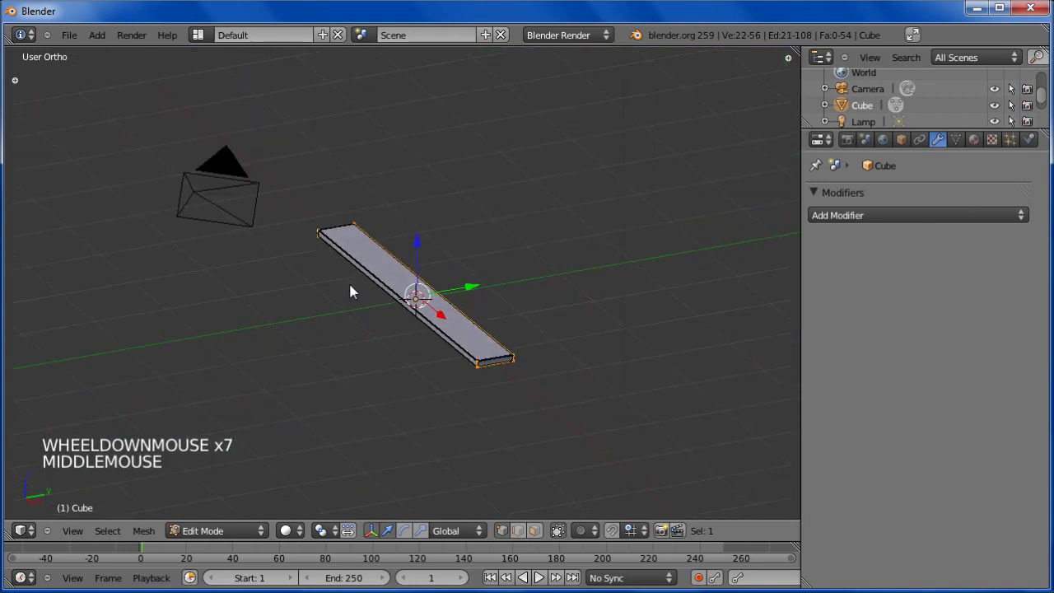
{"action": "key", "text": "ctrl+e"}
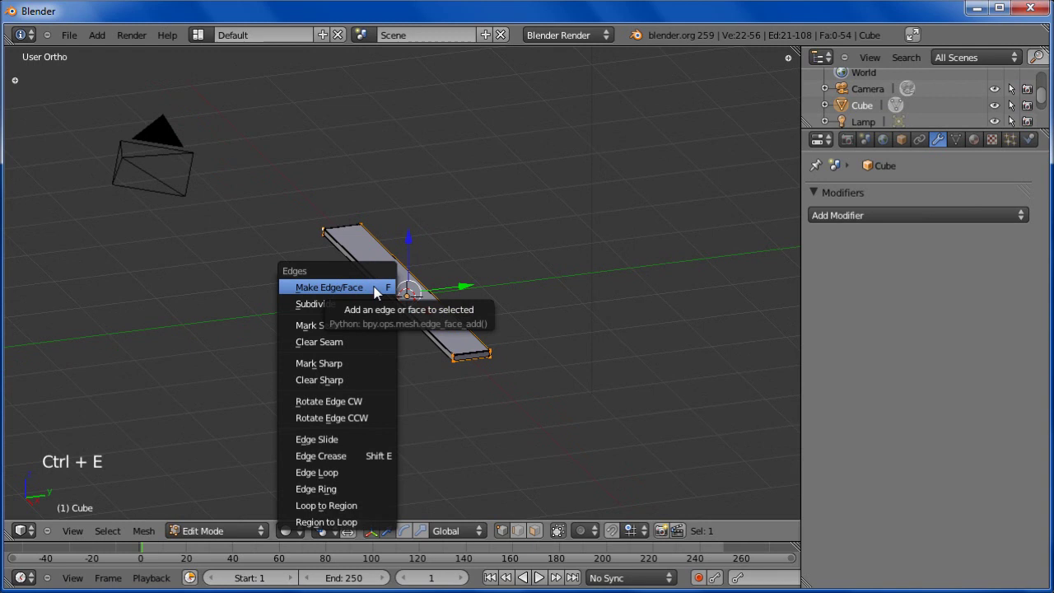